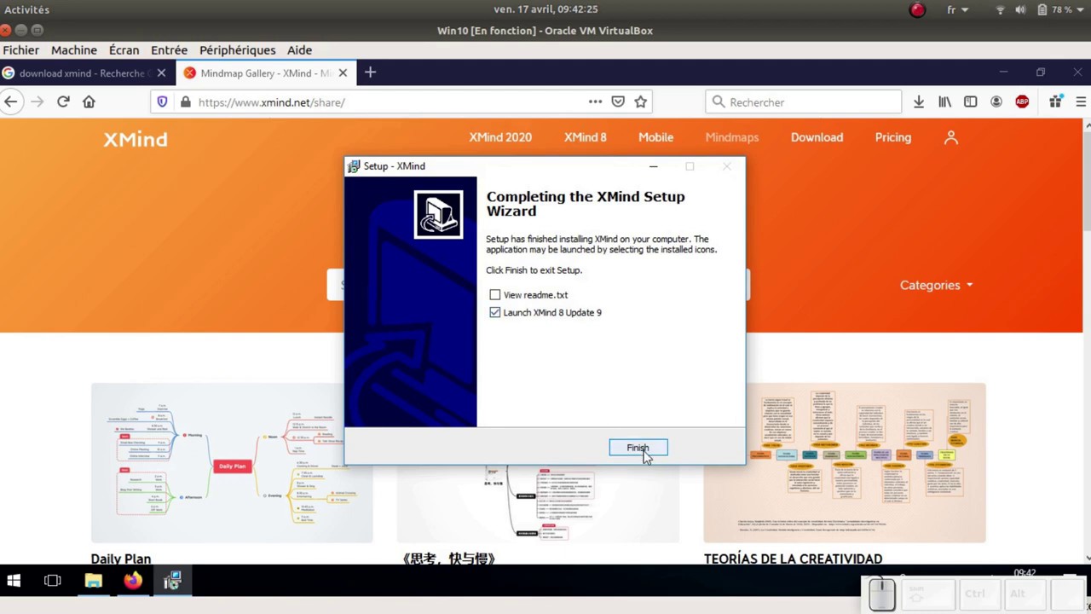
Step: Accept the Bonjour local-sharing install prompt, dismiss the XMind welcome screen and maximize the window
click(651, 455)
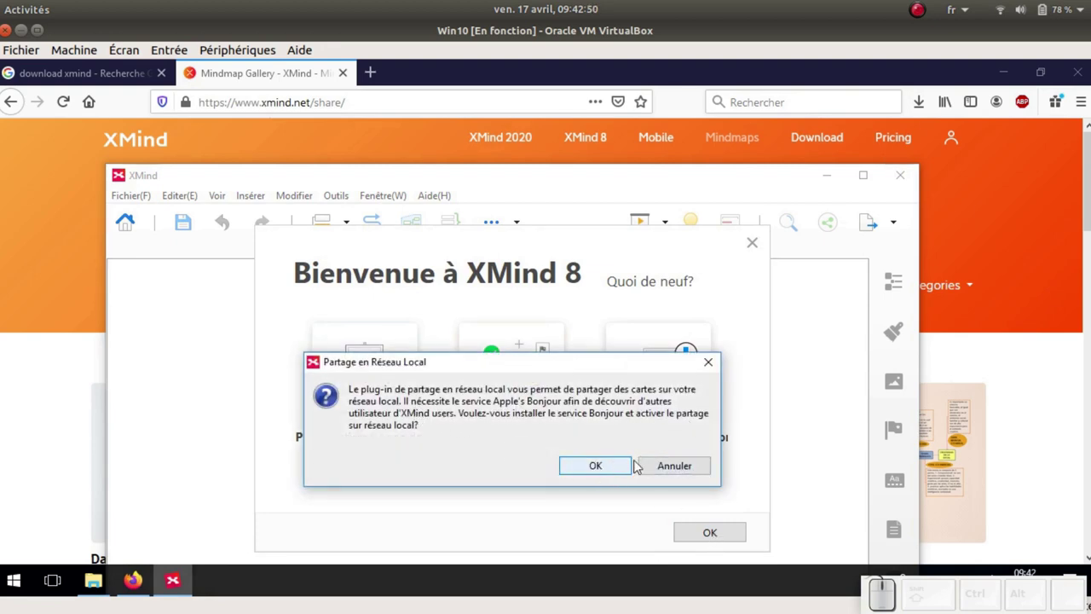
click(610, 468)
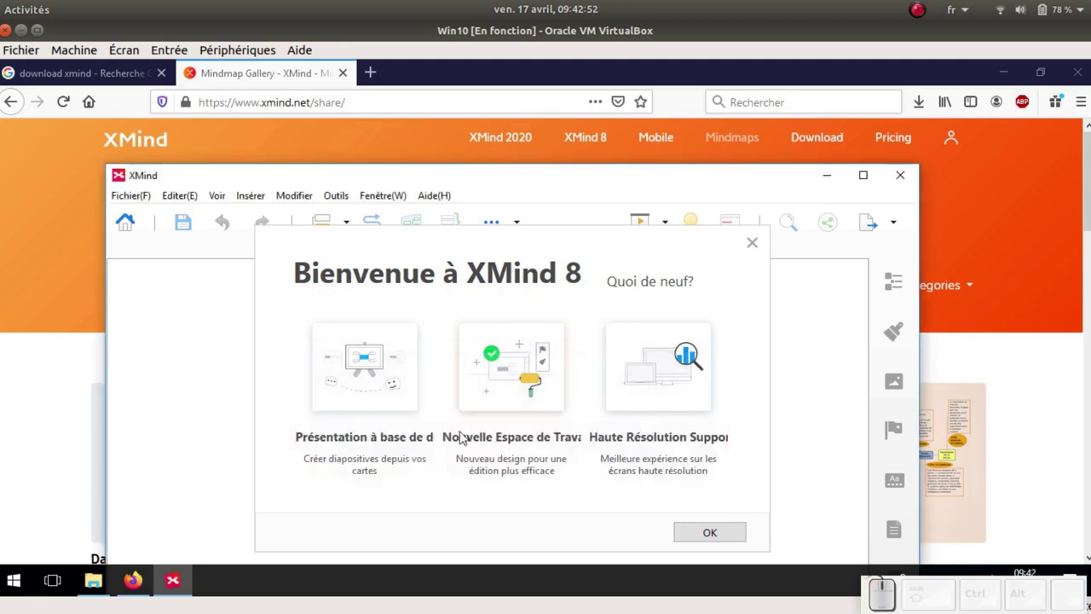
click(720, 537)
click(864, 182)
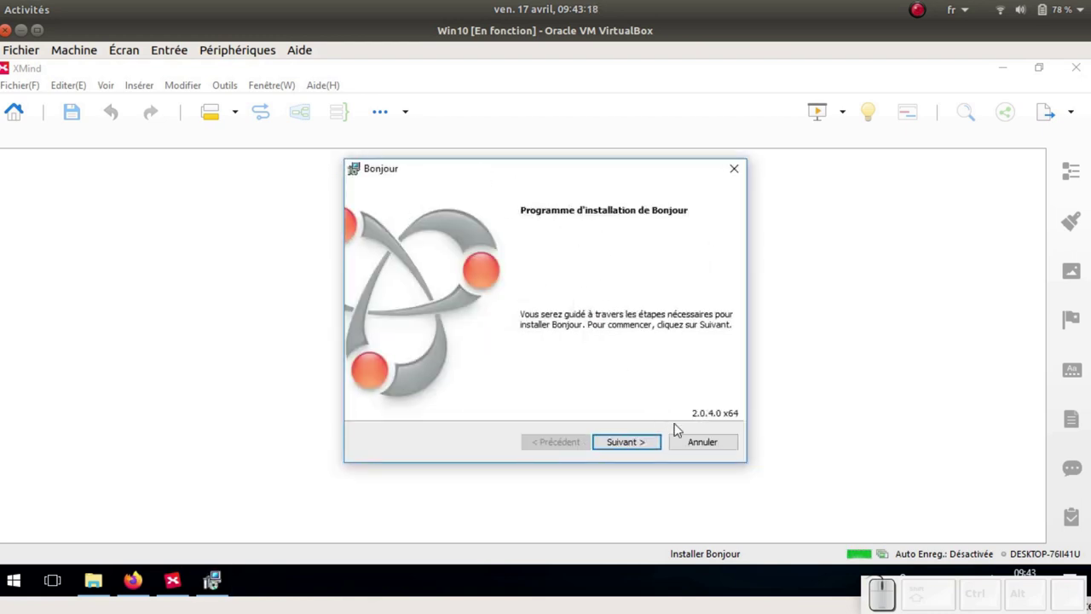
Step: Cancel the Bonjour installation, confirm with Oui and close the installer with Terminer
click(712, 447)
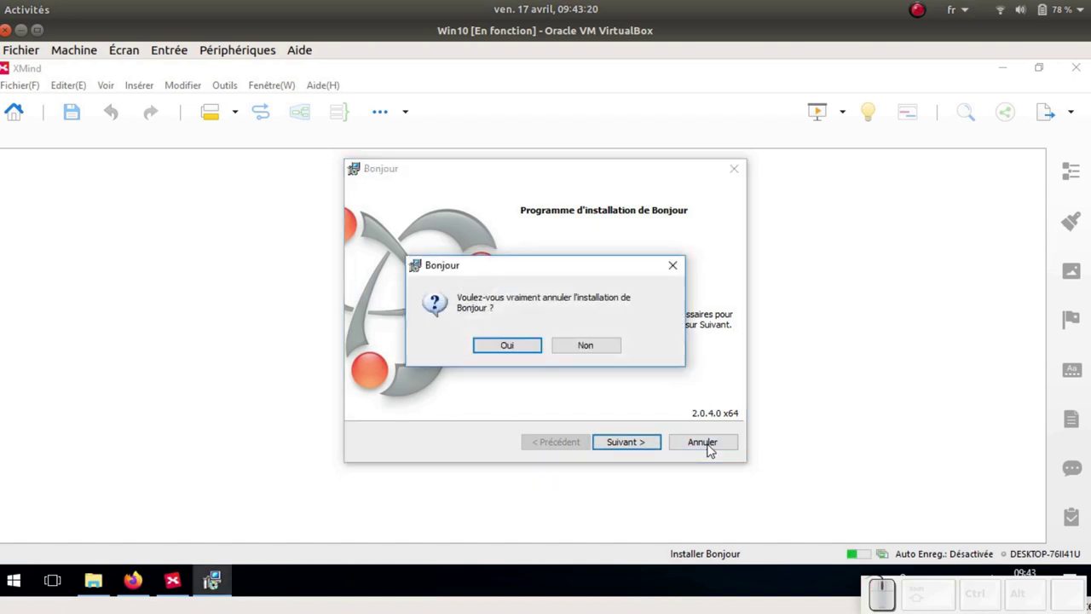
click(520, 352)
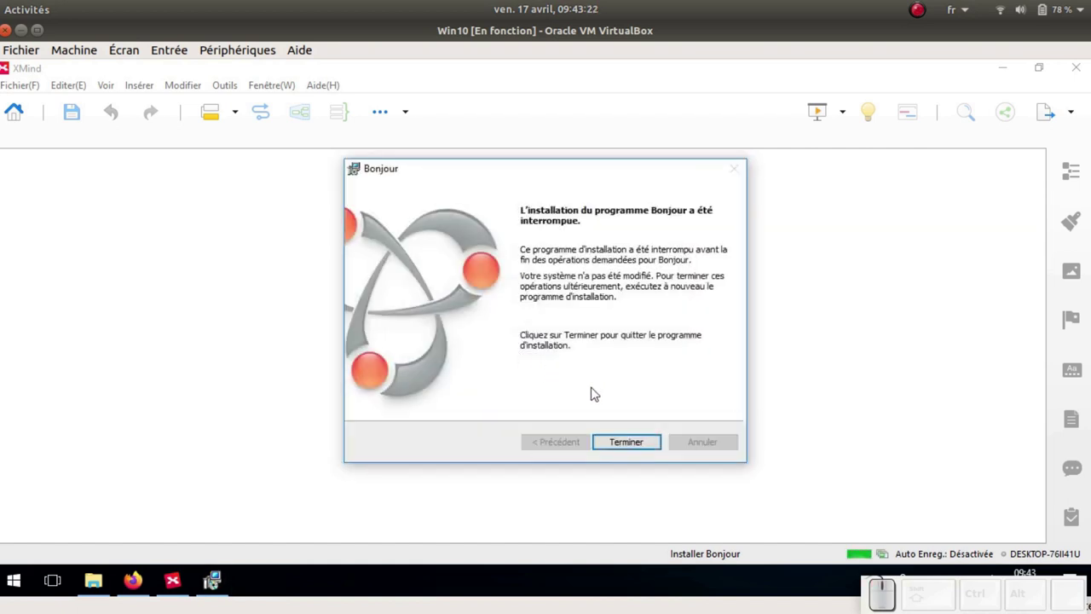
click(641, 444)
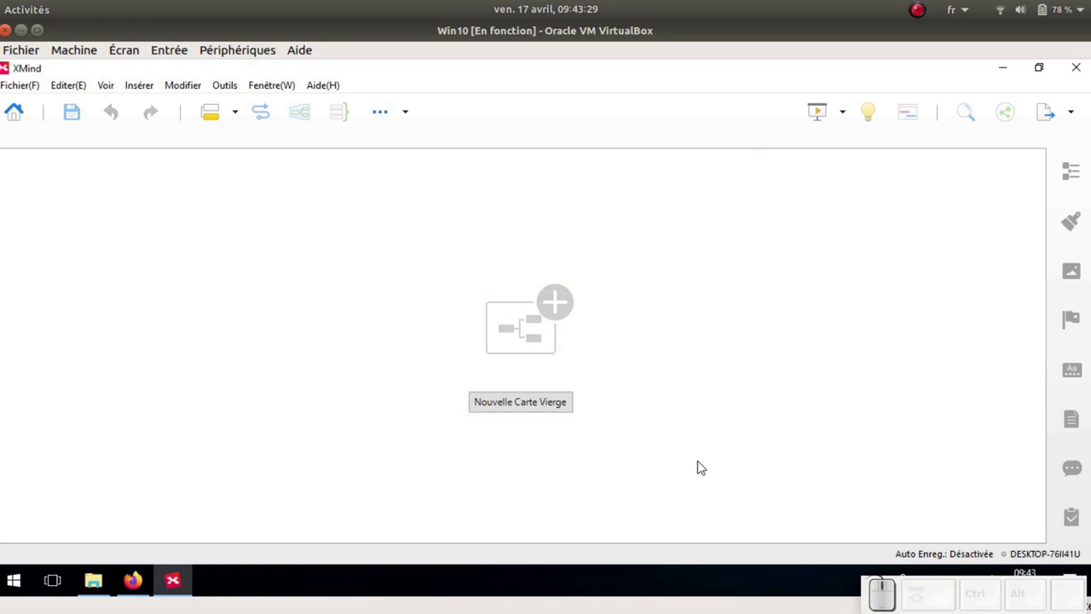
Step: Create a new blank map via Nouvelle Carte Vierge, showing a single 'Sujet central' topic
click(527, 399)
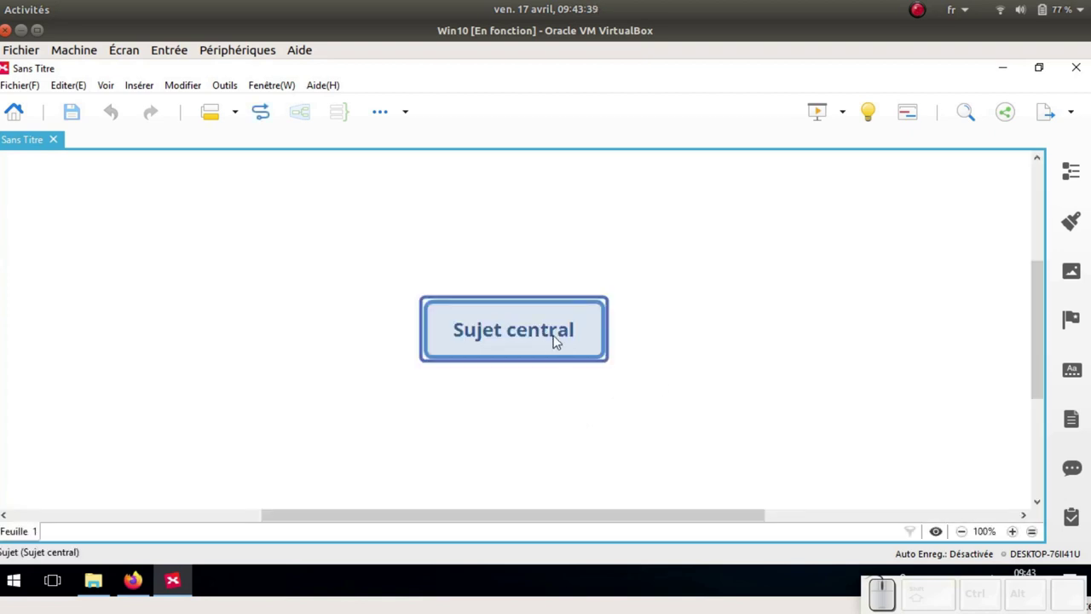
Step: Name the central topic 'Titre', add six main topics and one subtopic under Sujet principal 6
key(shift+t)
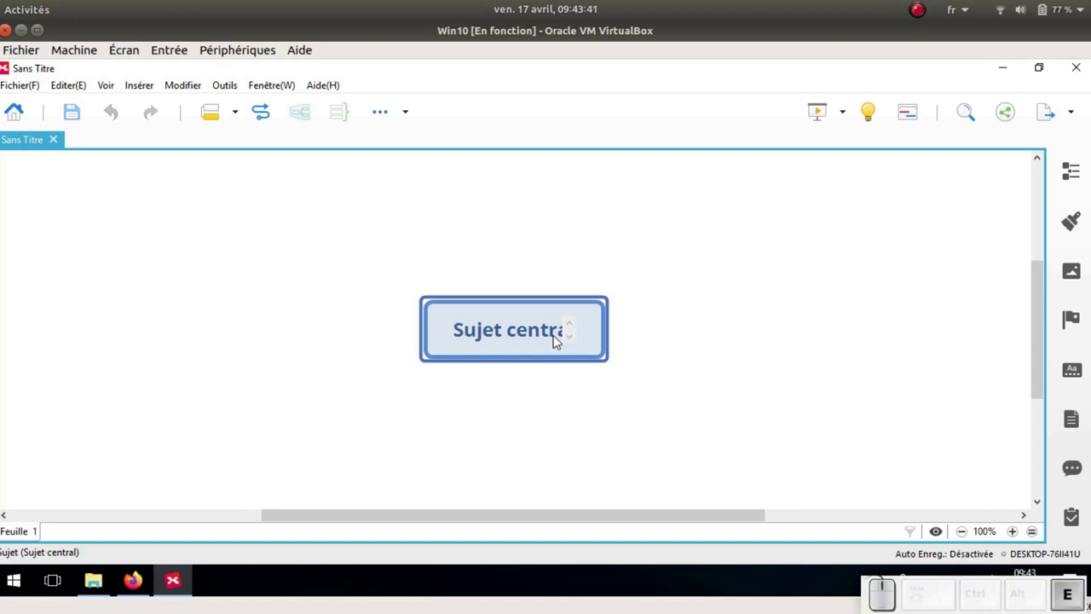
key(Return)
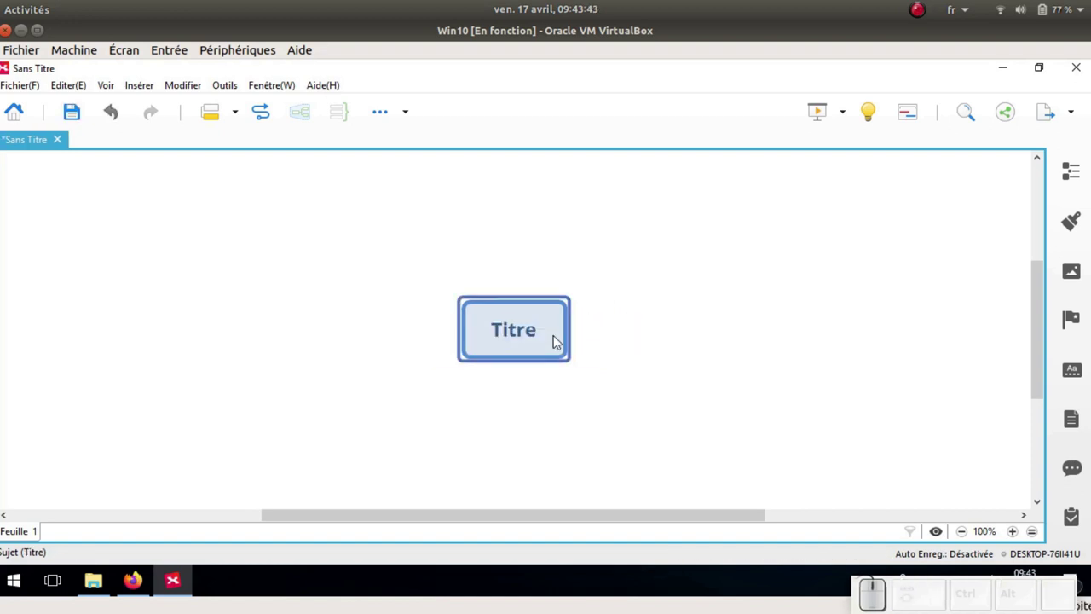
key(Return)
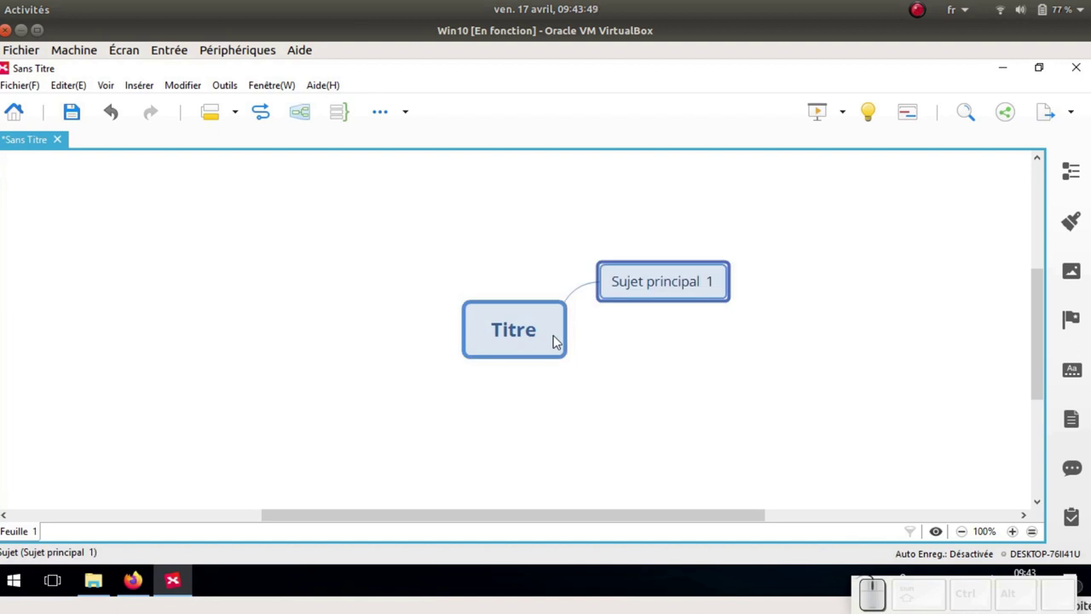
key(Return)
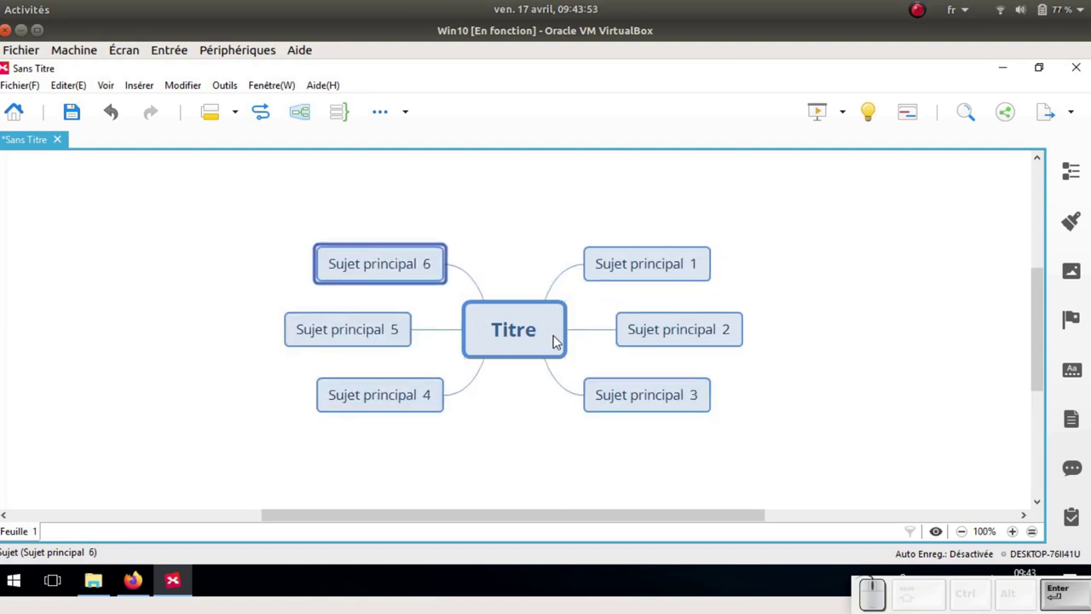
key(Tab)
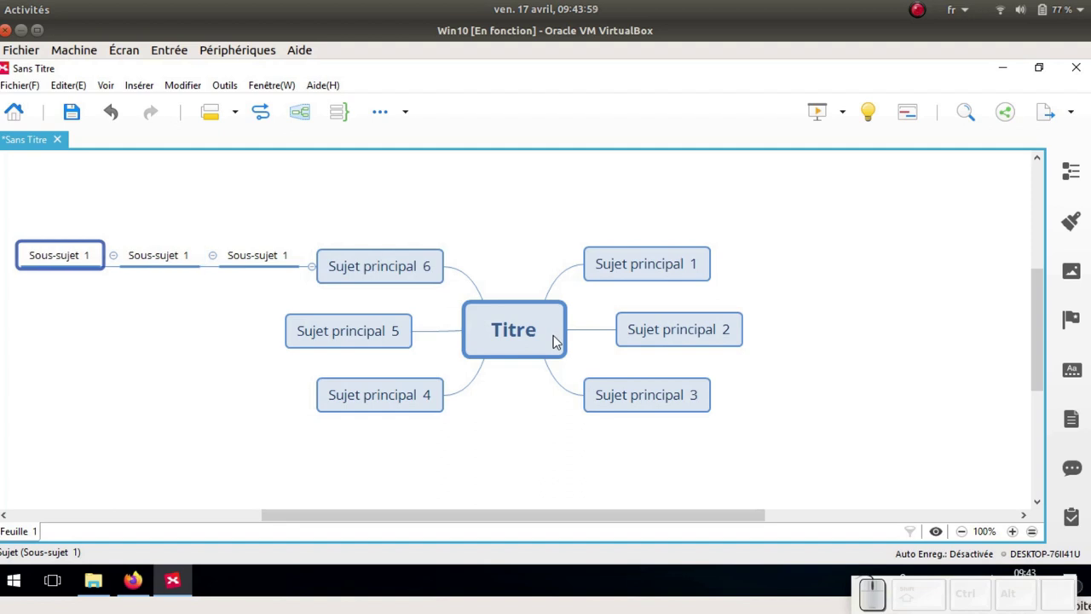
key(Delete)
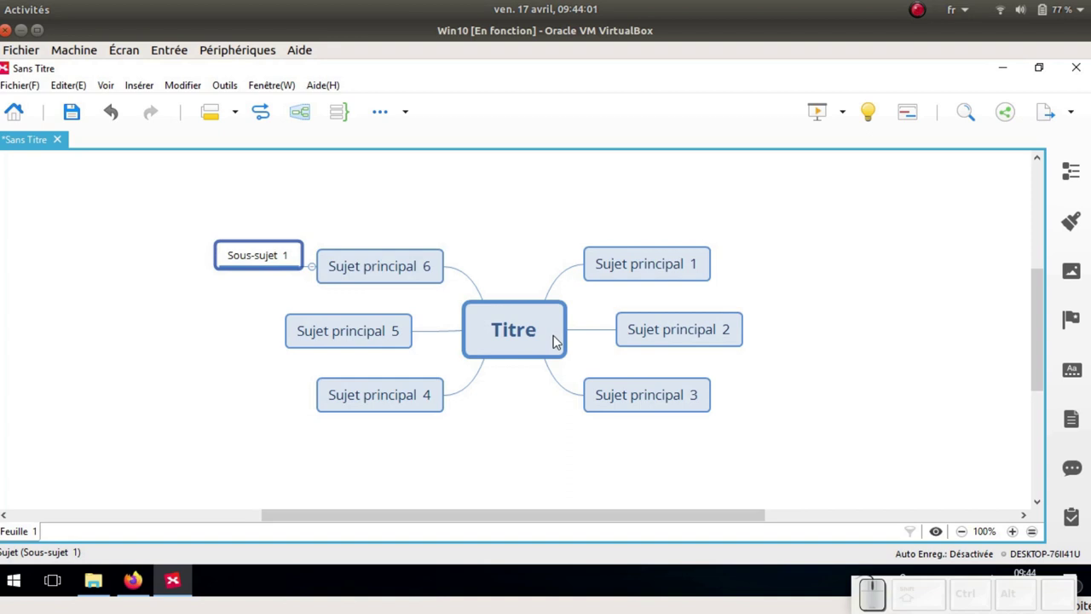